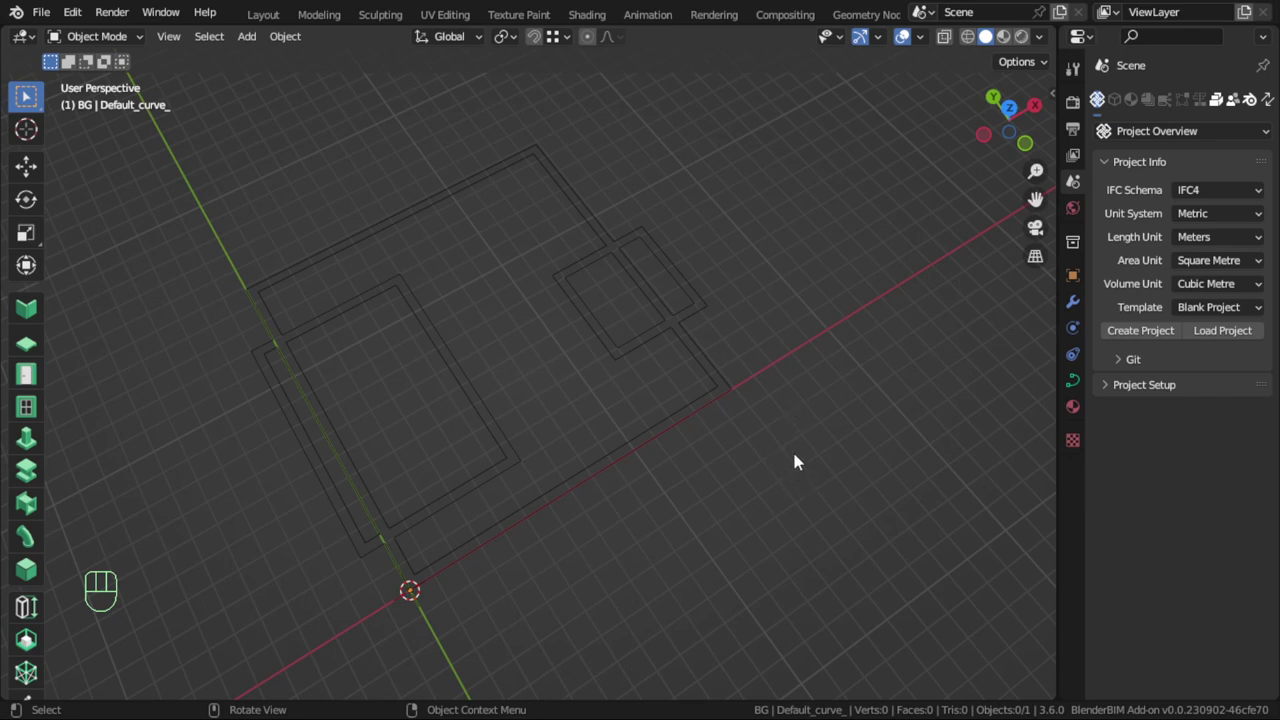
Step: Enable the Import AutoCAD DXF add-on in Preferences and select the old floor-plan curve
drag(743, 473, 678, 464)
drag(89, 20, 232, 302)
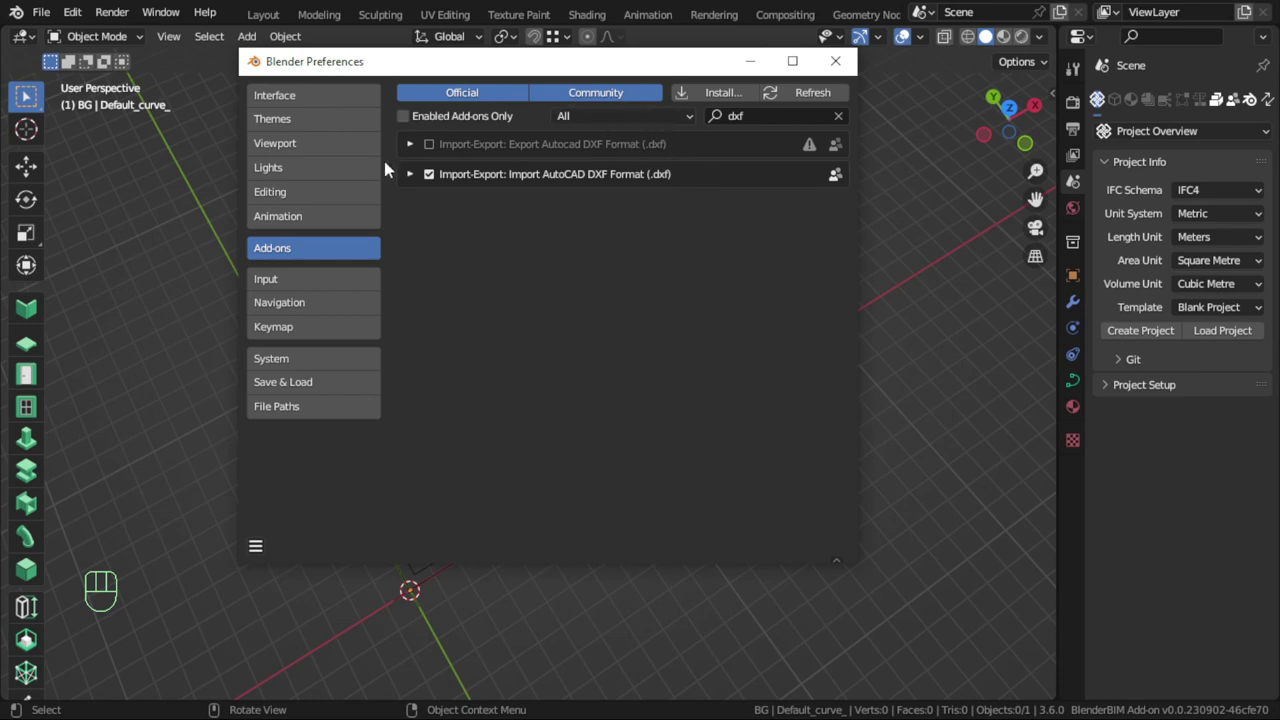
click(776, 266)
click(691, 293)
Step: Delete the selected old floor-plan curve with X, leaving an empty scene
key(x)
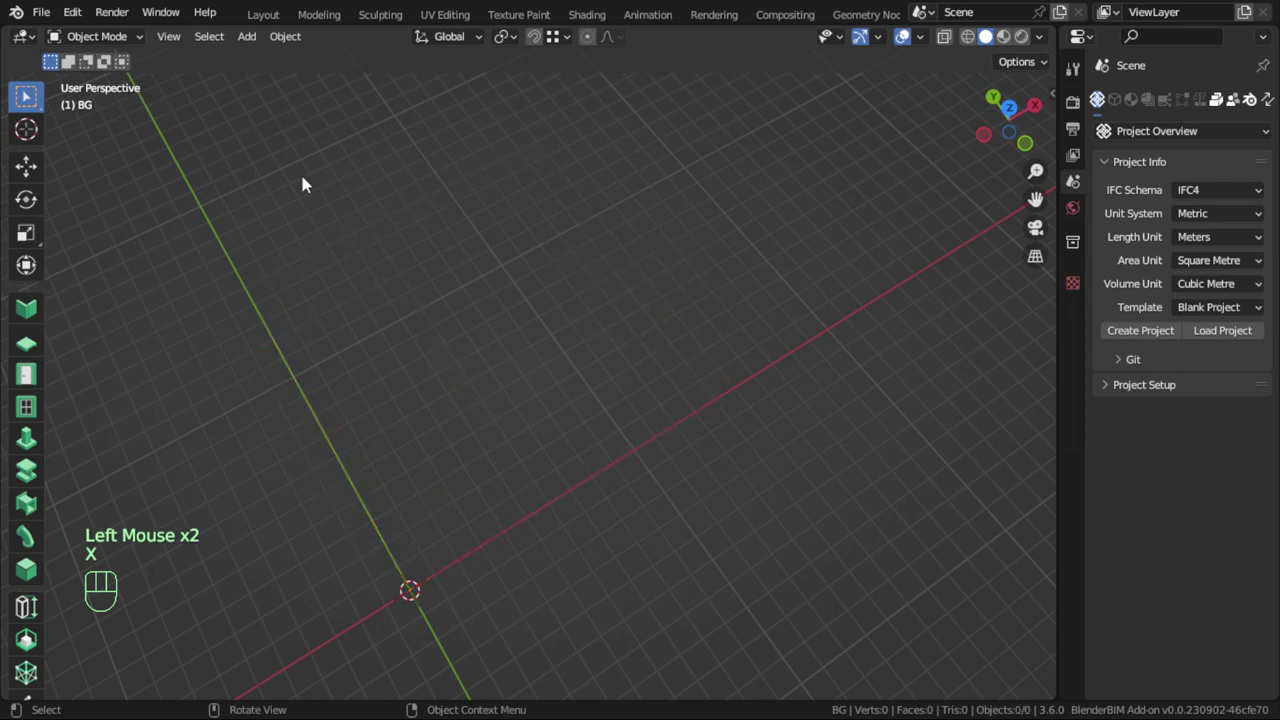
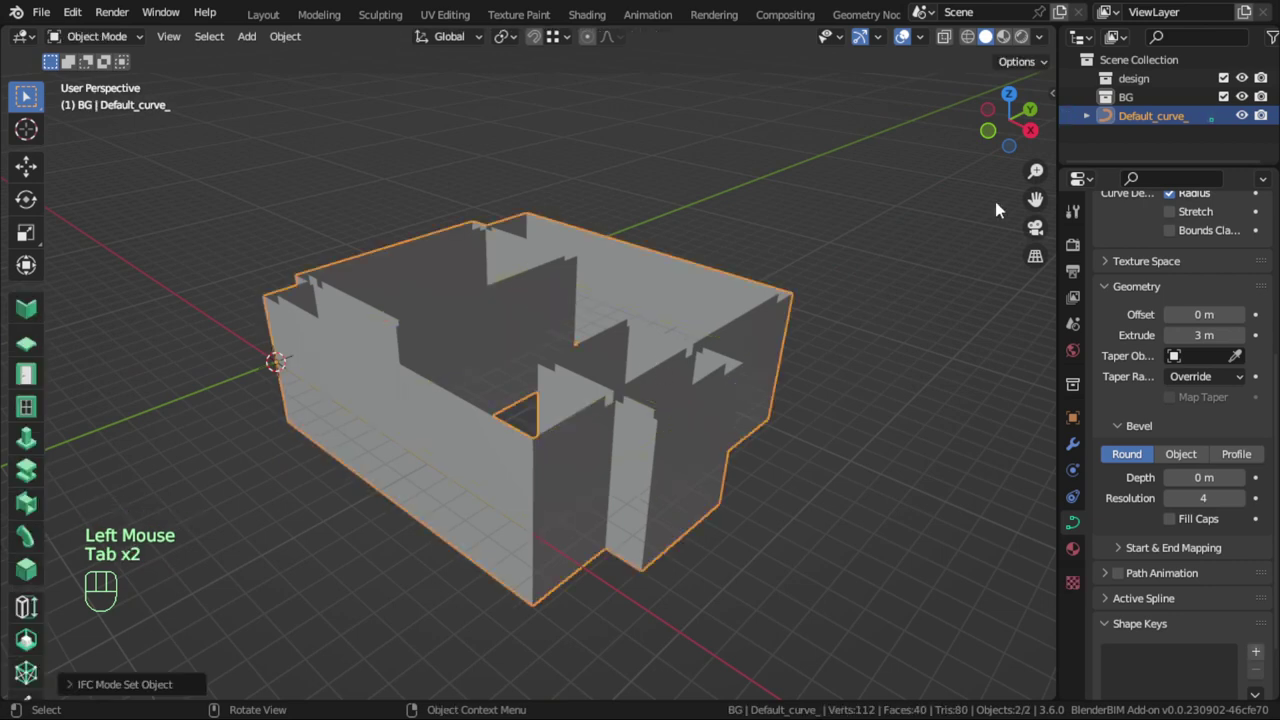
Step: Drag the Geometry Extrude value to raise the floor-plan curve into 3 m walls
drag(663, 296, 631, 305)
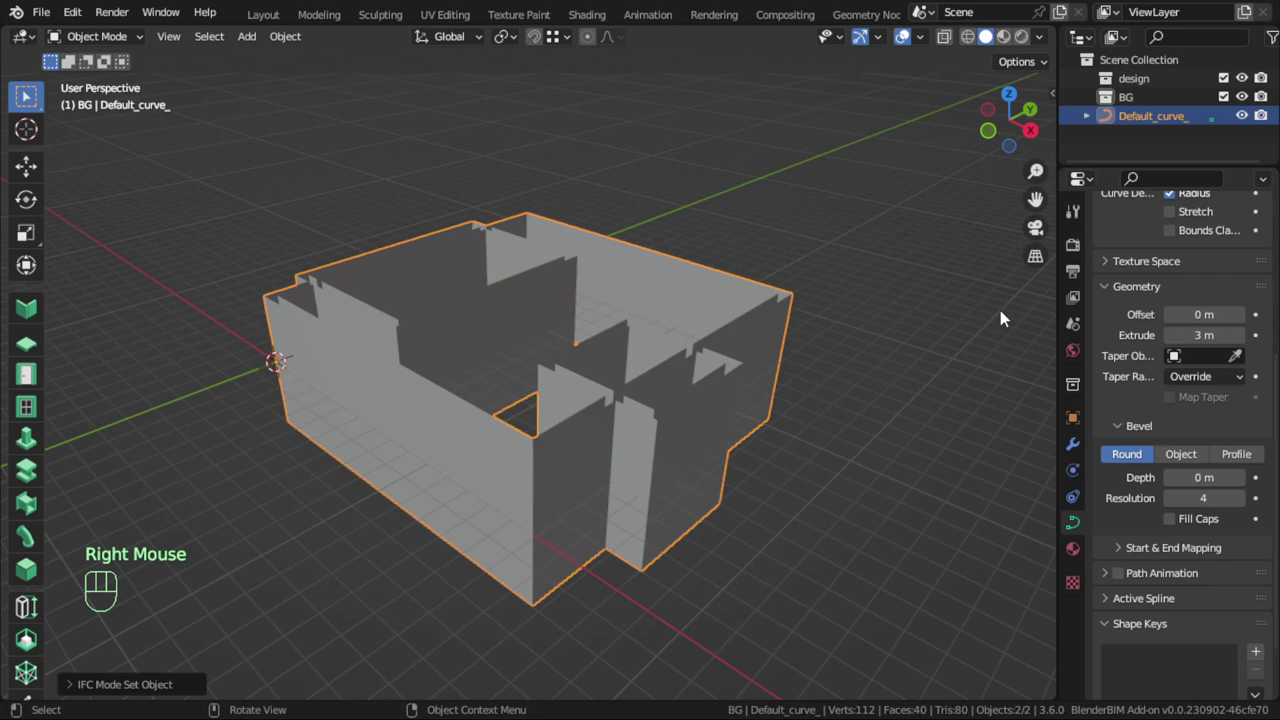